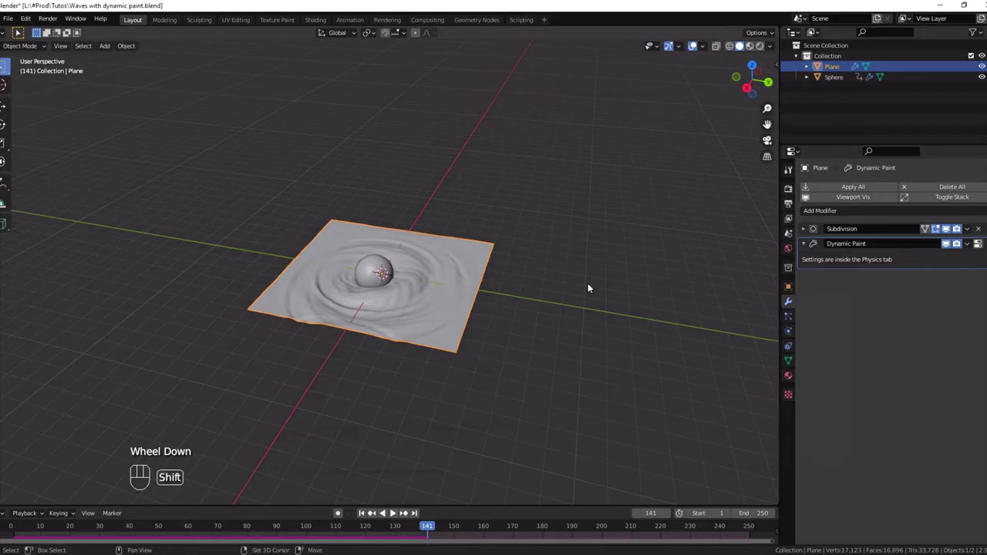
Duplicate the wave plane with Shift+D to create Plane.001
key("shift+d")
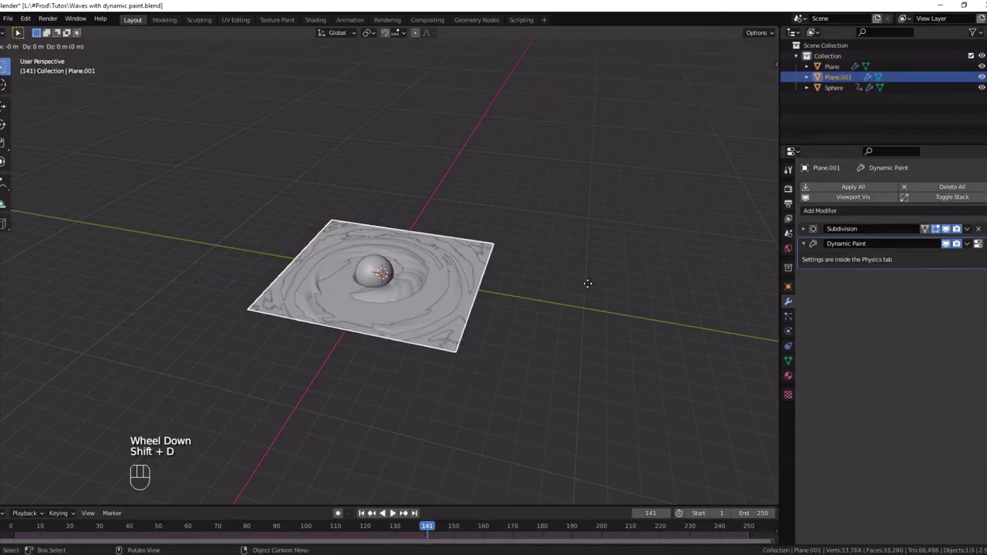
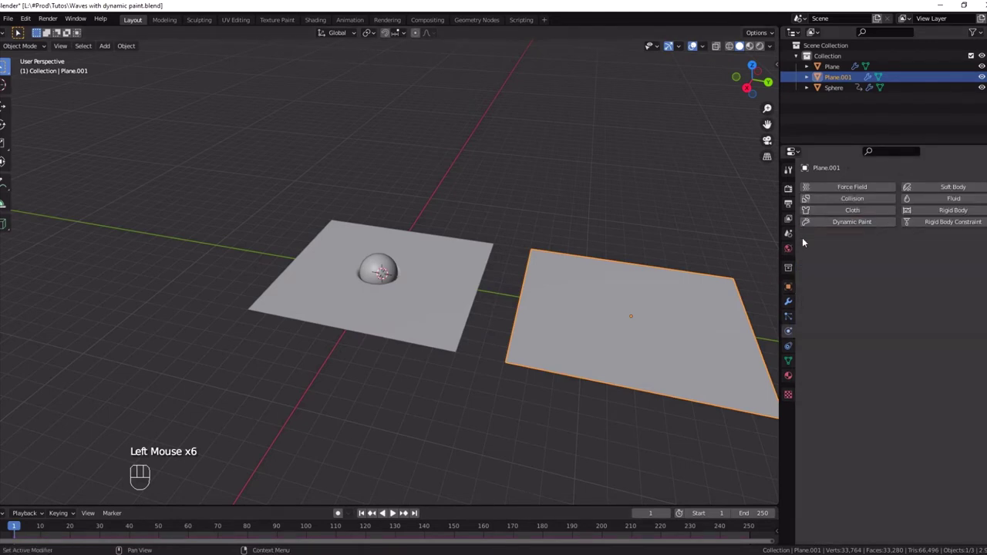
Go to the duplicate's modifier settings and bring up the Add Modifier list
left_click(796, 322)
left_click(796, 307)
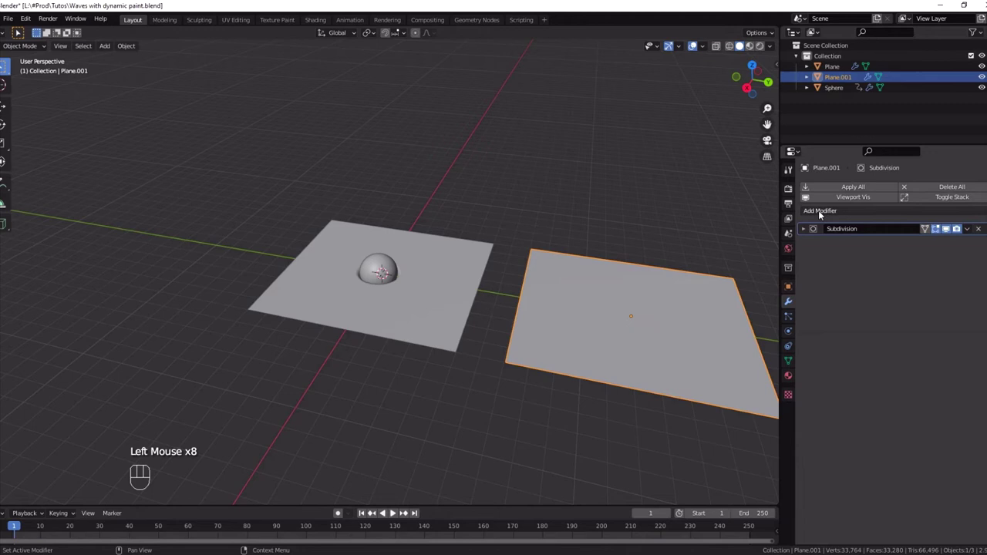
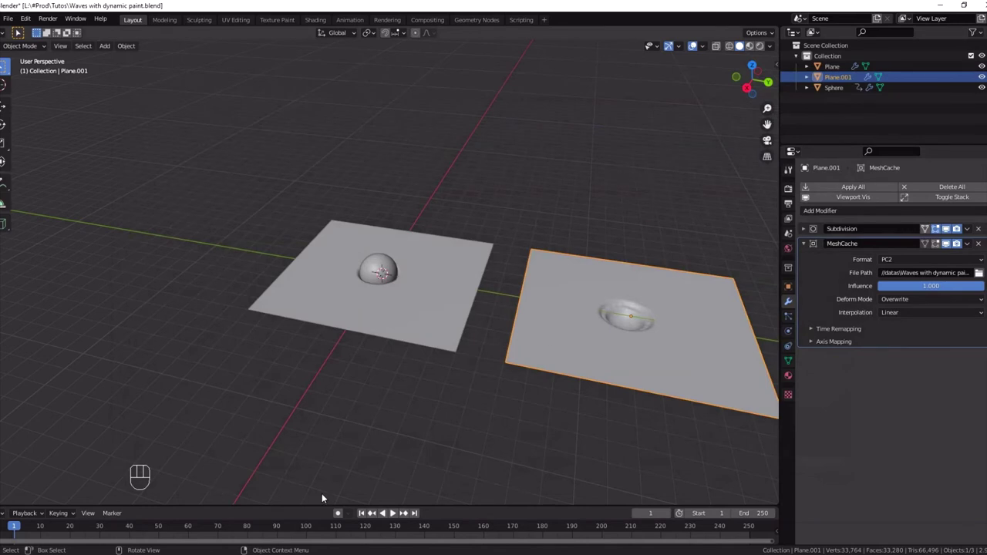
Play, pause, rewind to start and replay to compare the MeshCache plane with the original
left_click(363, 518)
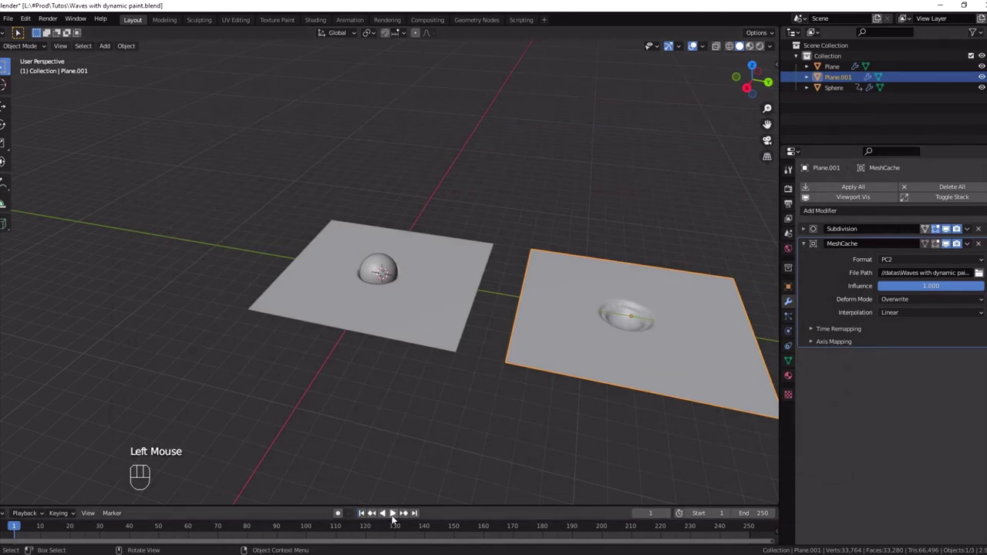
left_click(400, 522)
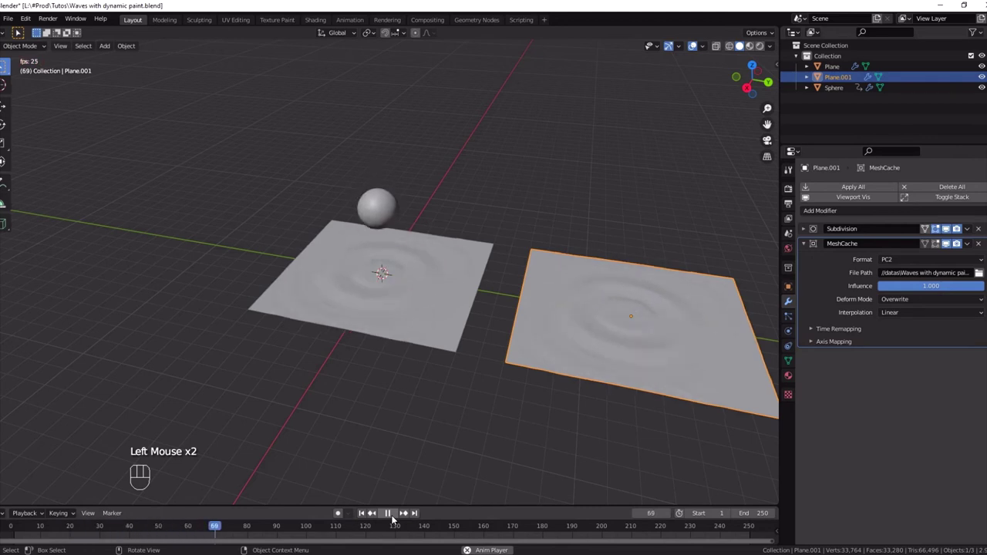
left_click(400, 522)
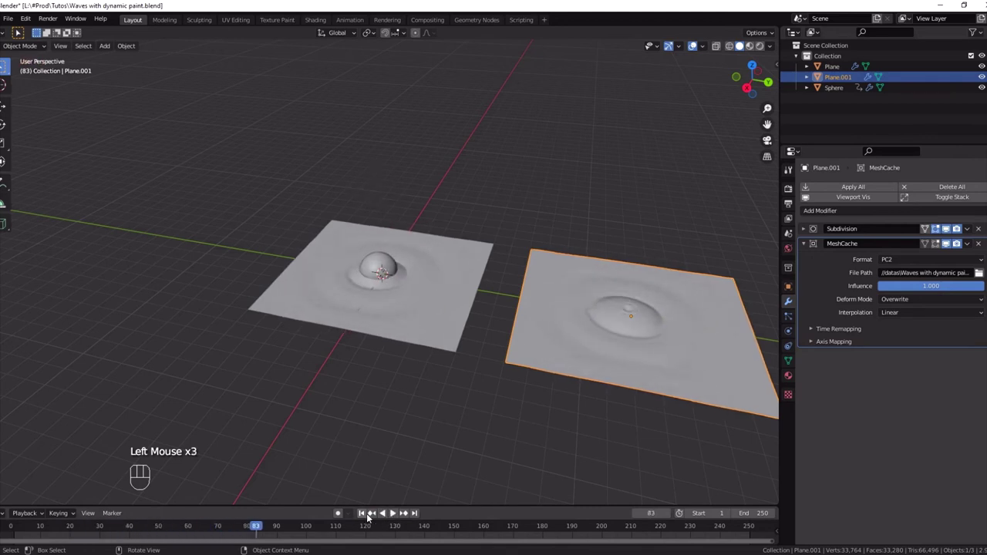
left_click(372, 521)
left_click(396, 519)
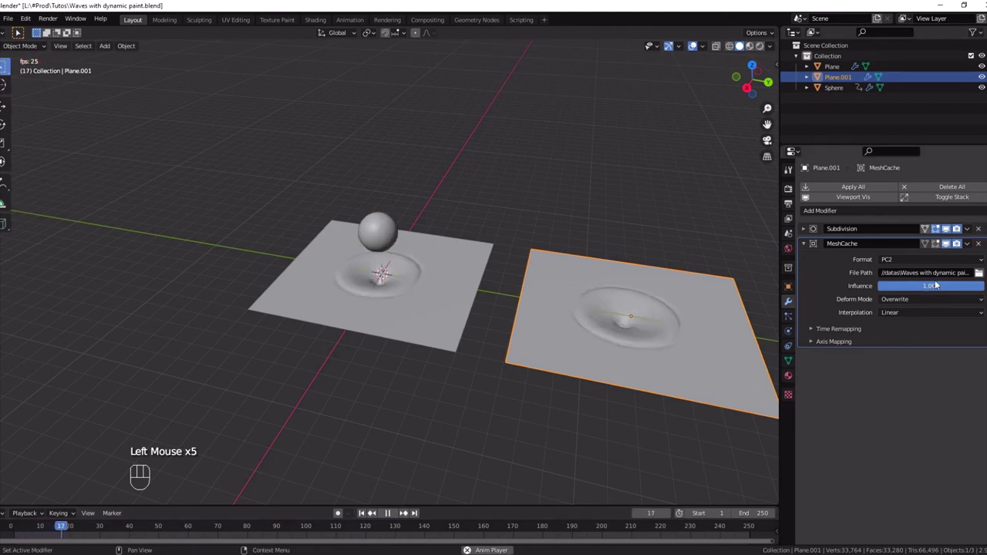